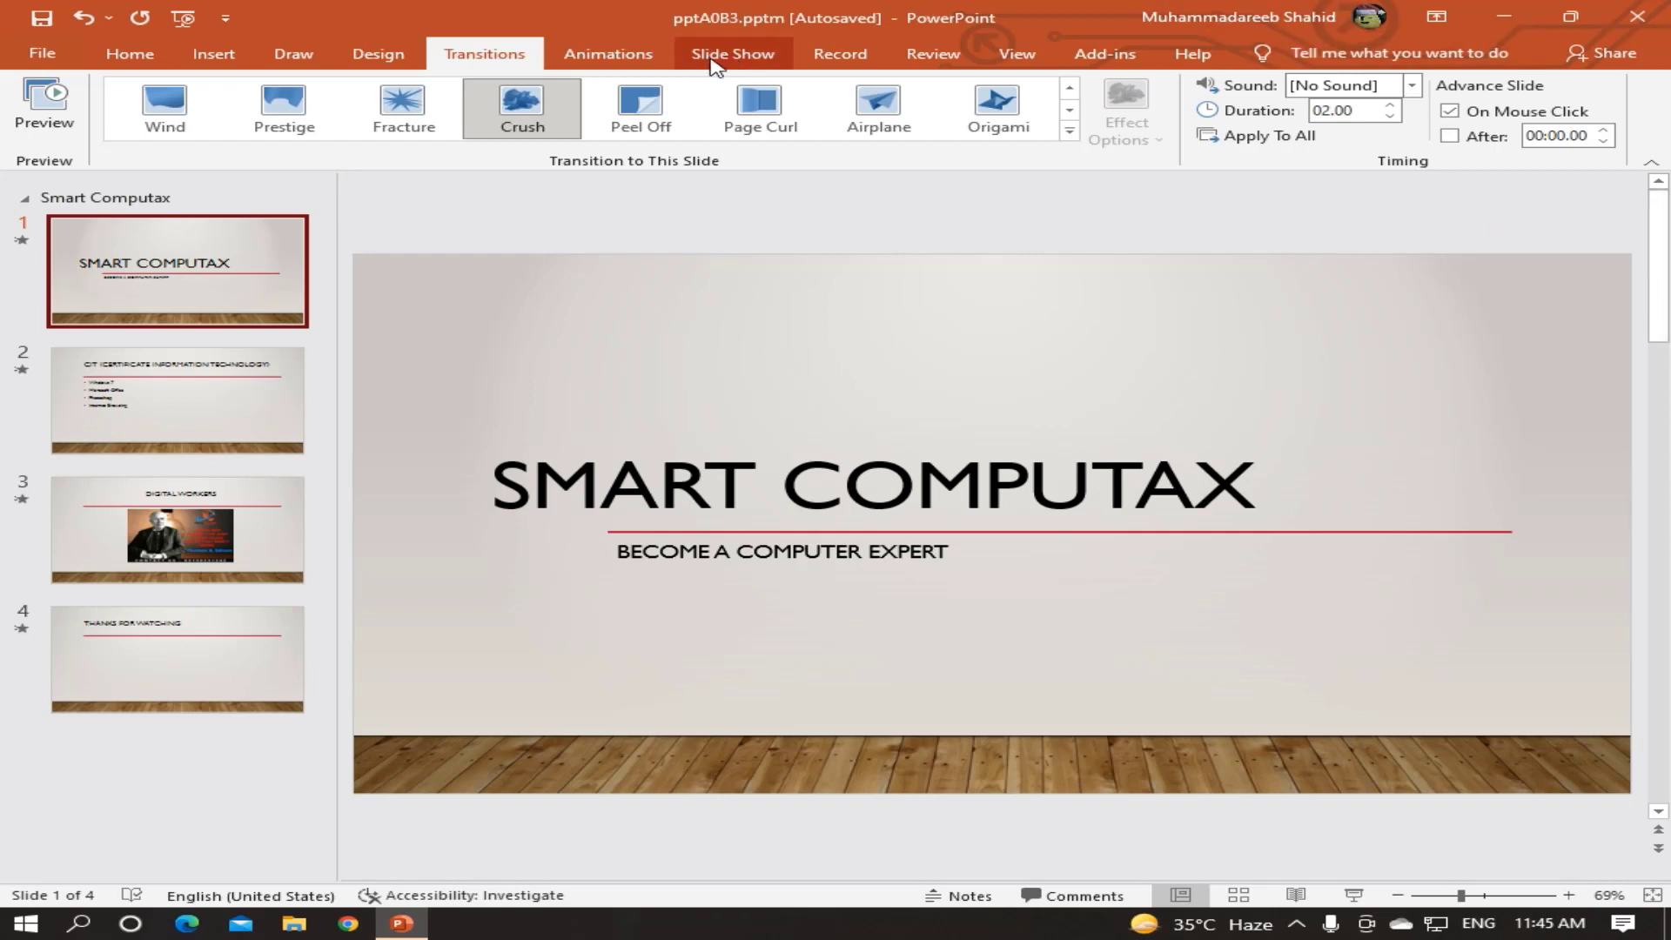
- Show the Animations ribbon for the SMART COMPUTAX title slide
left_click(645, 70)
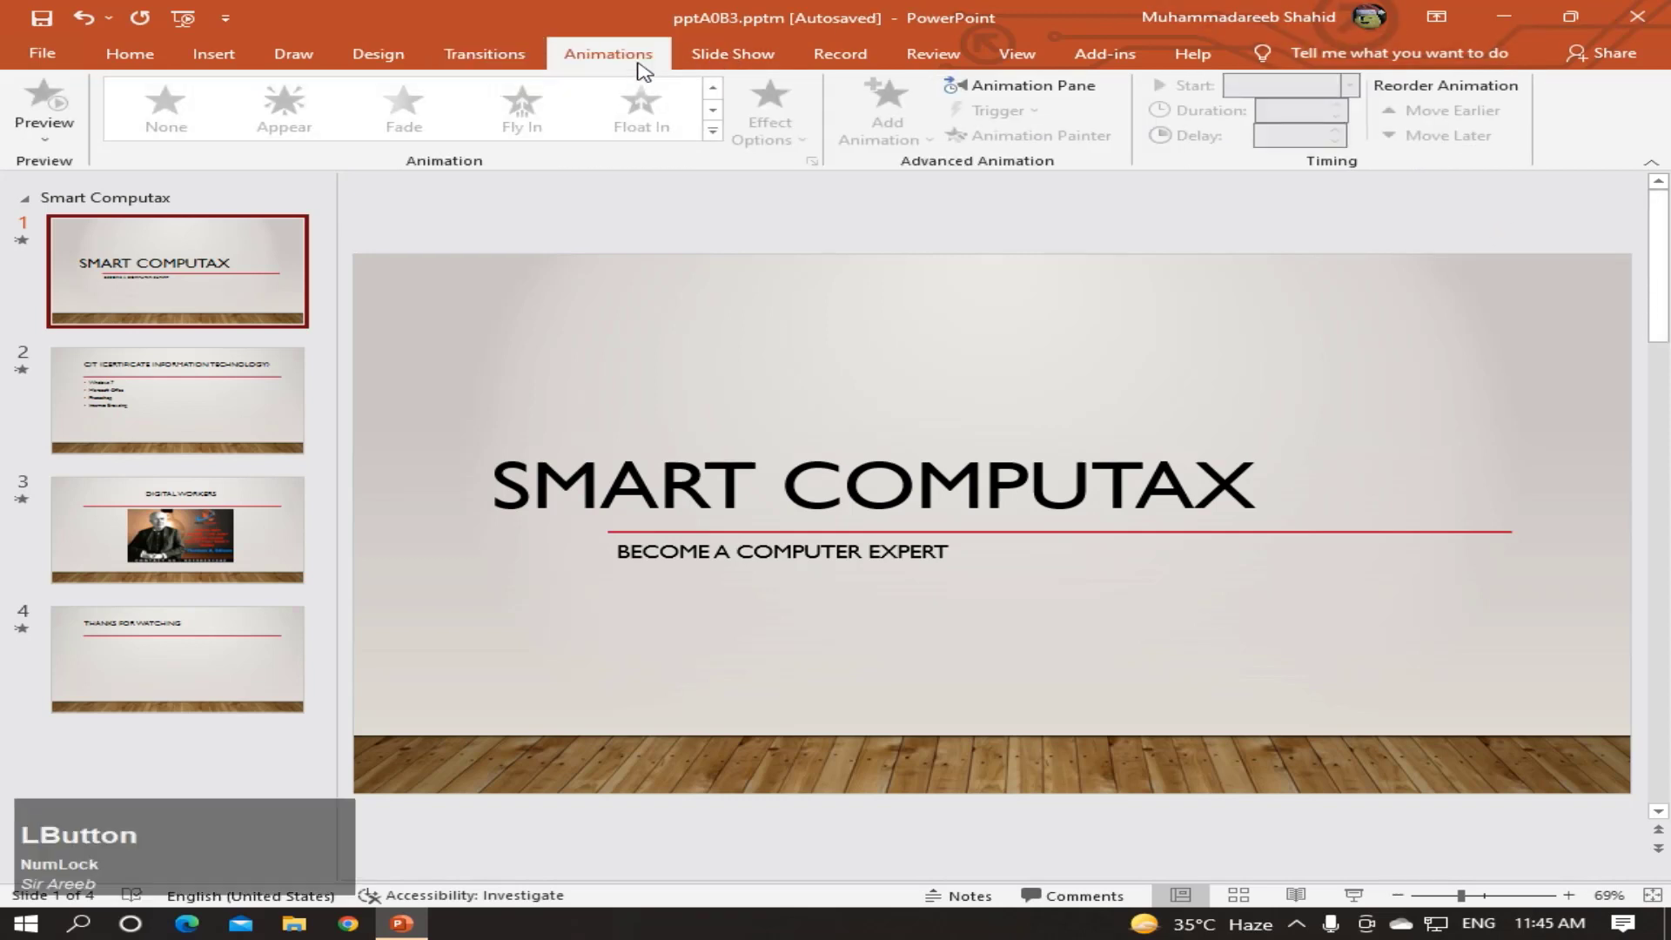
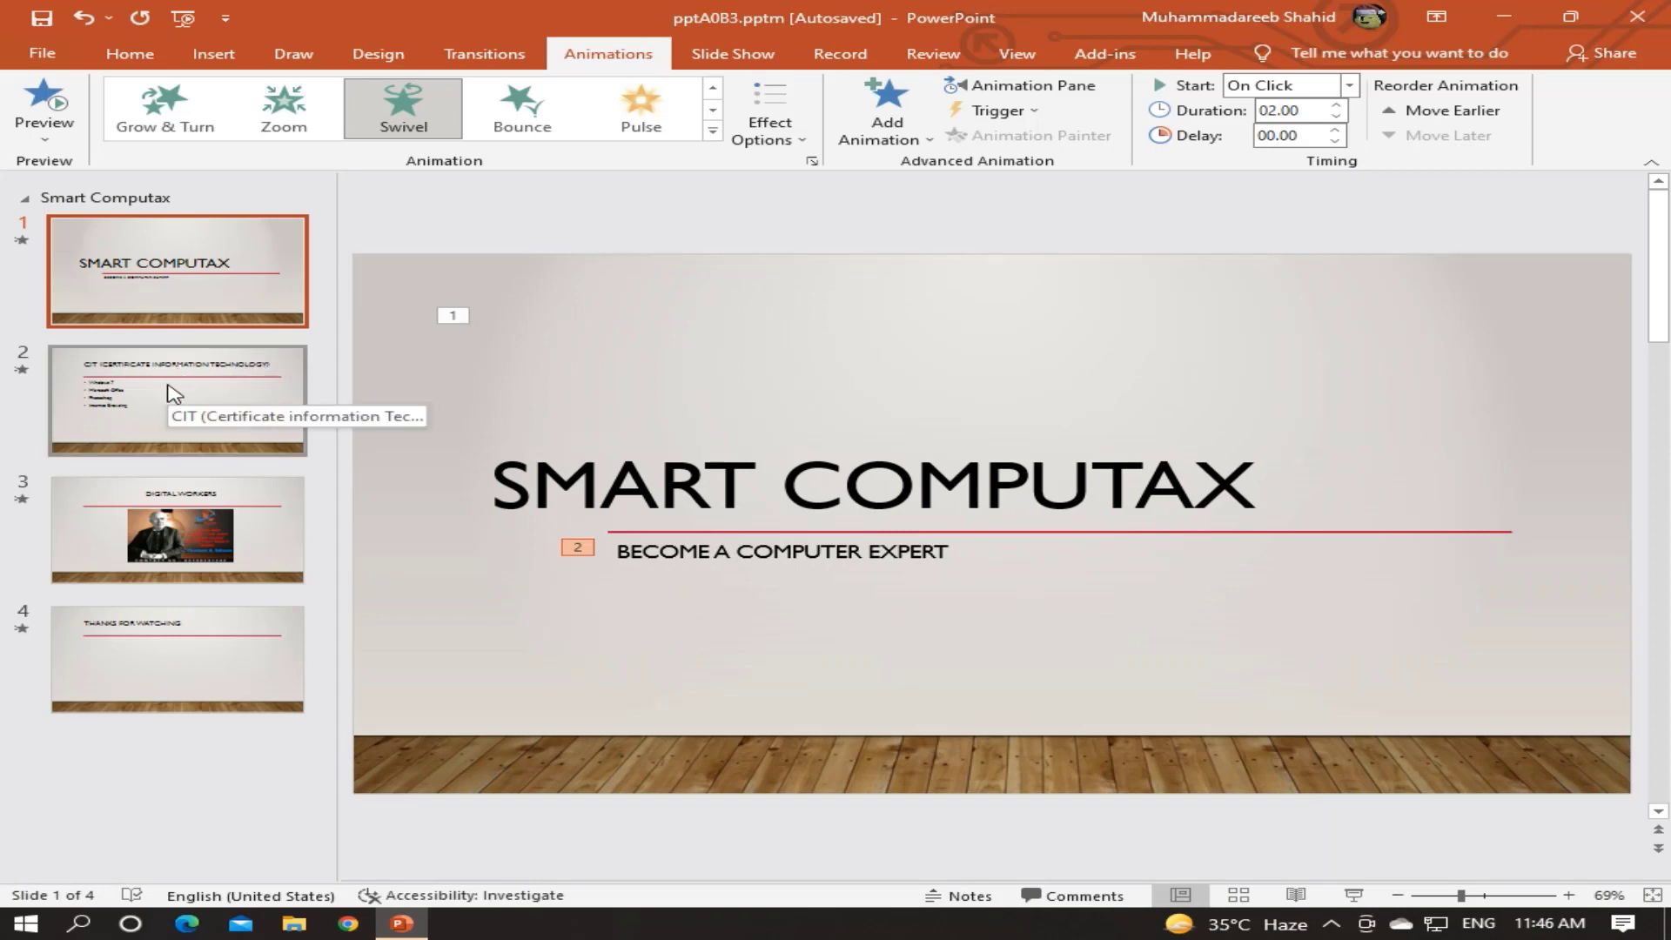
- Animate the CIT slide: Teeter on the title, Wave on the bullet list
left_click(174, 391)
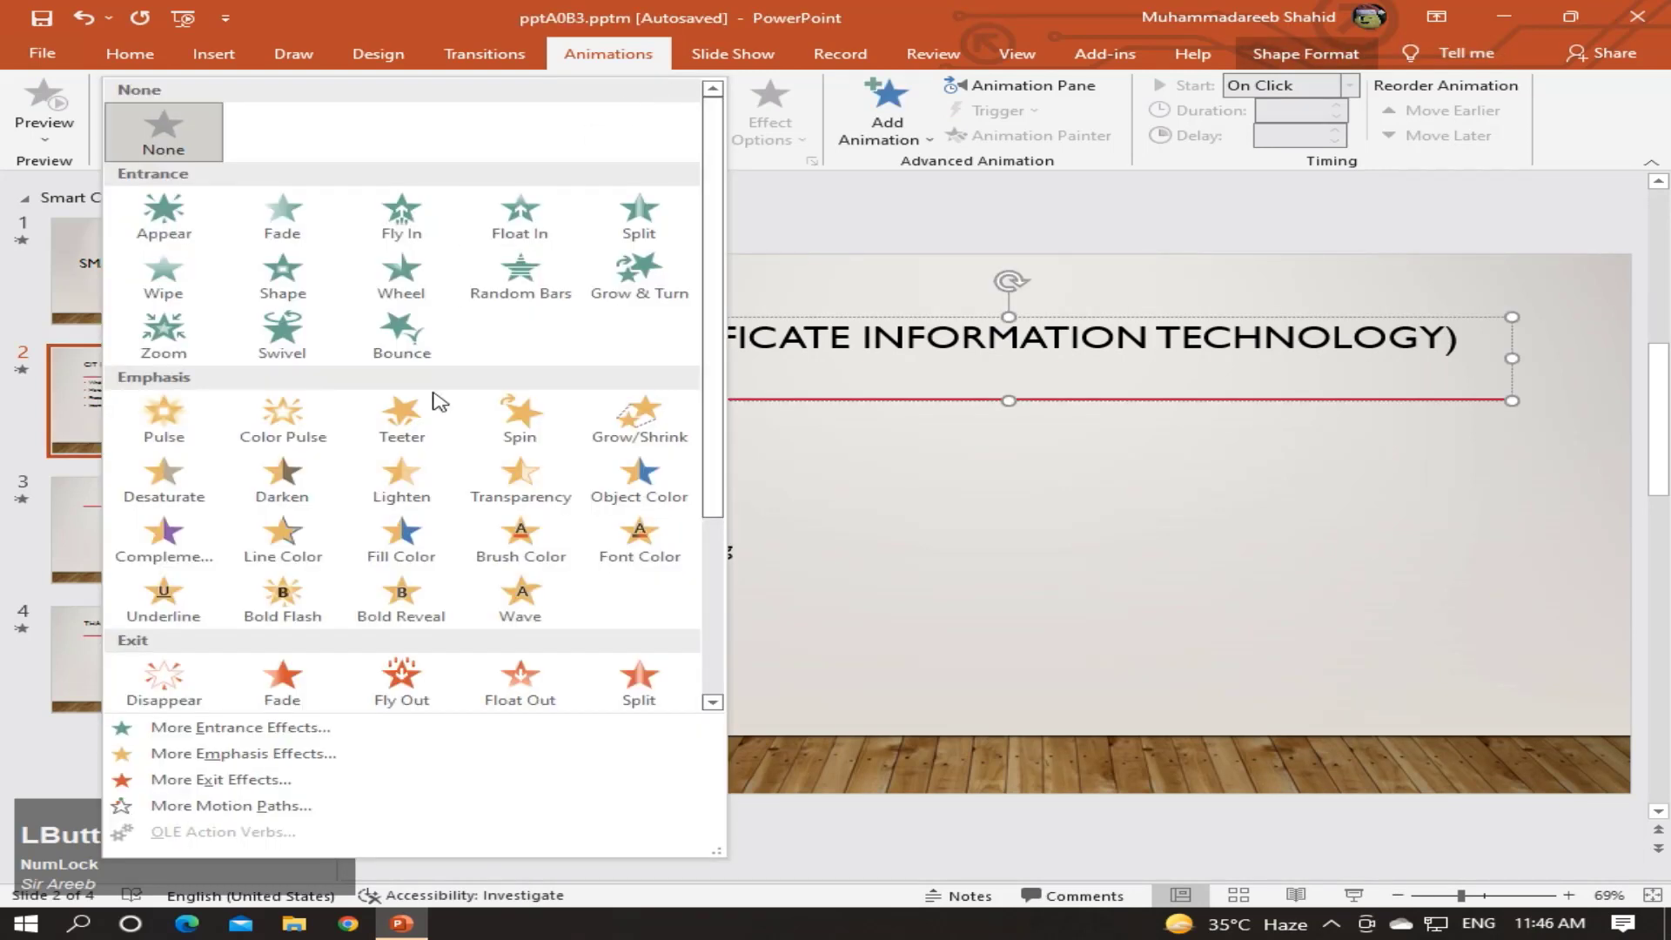
left_click(415, 424)
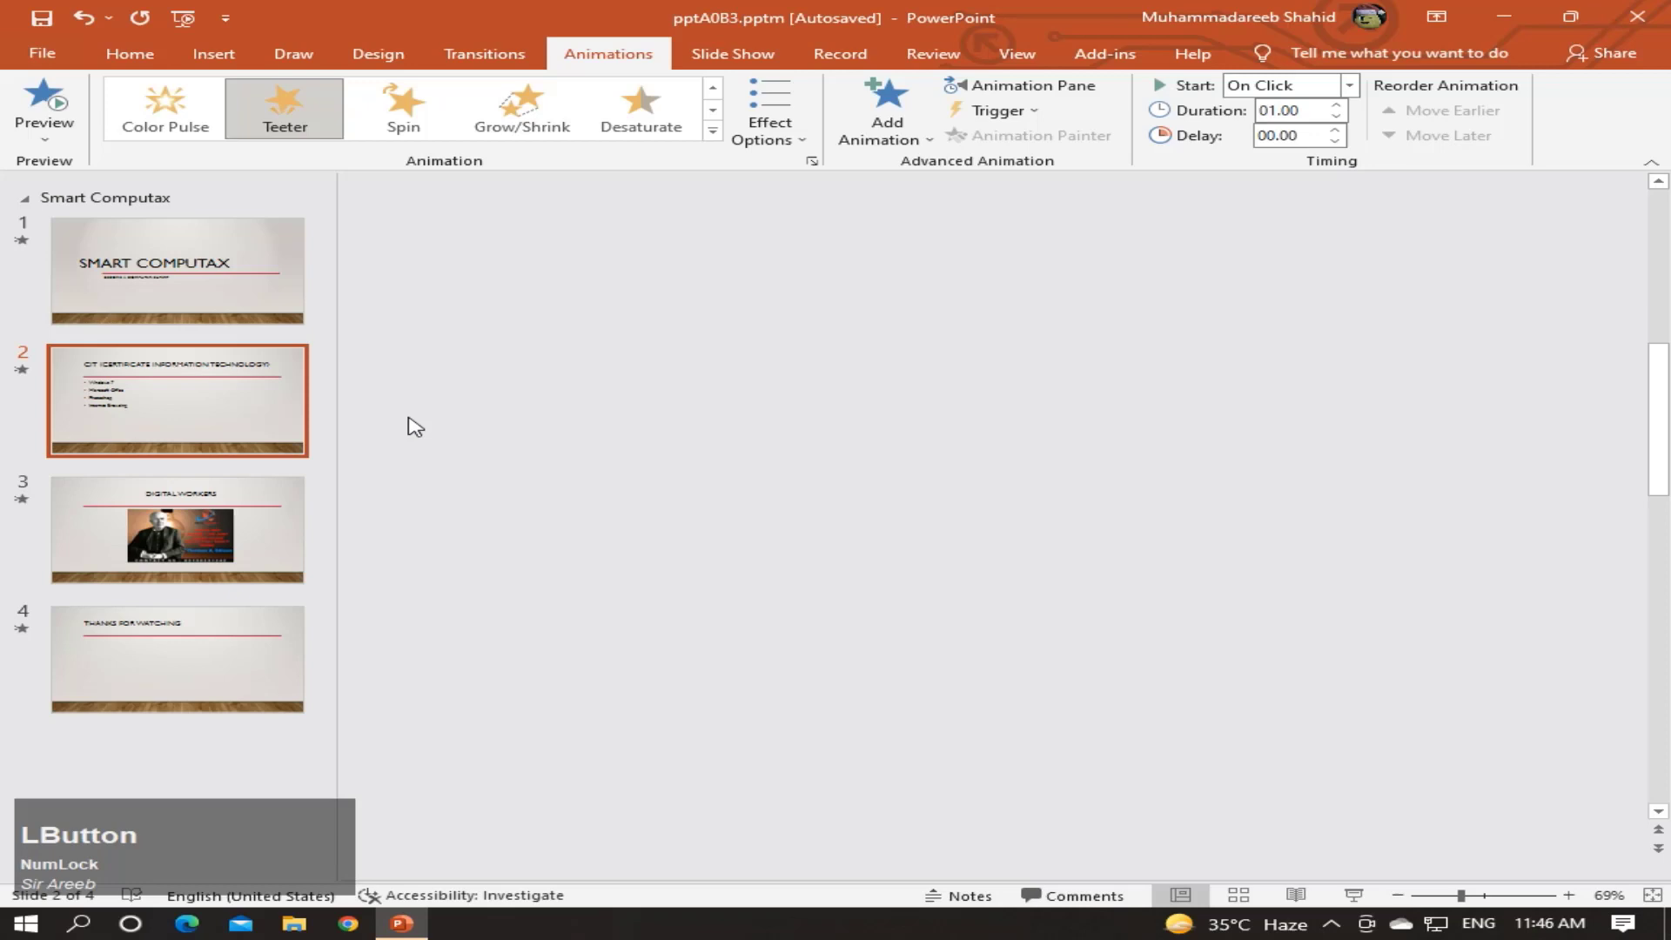
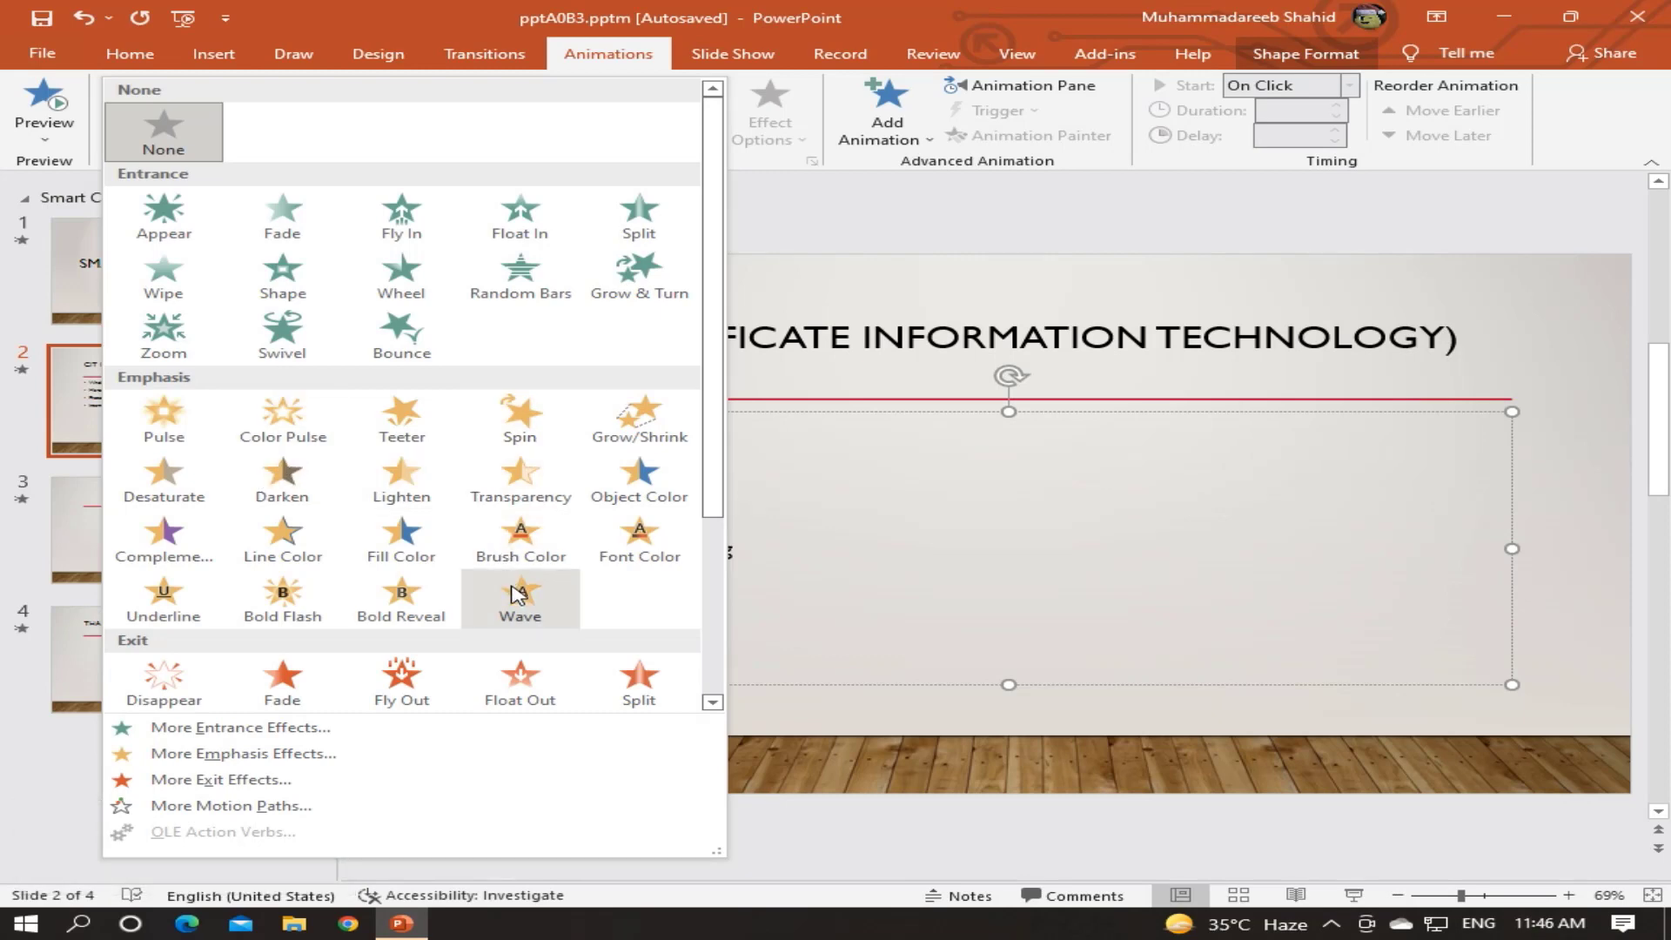
left_click(518, 592)
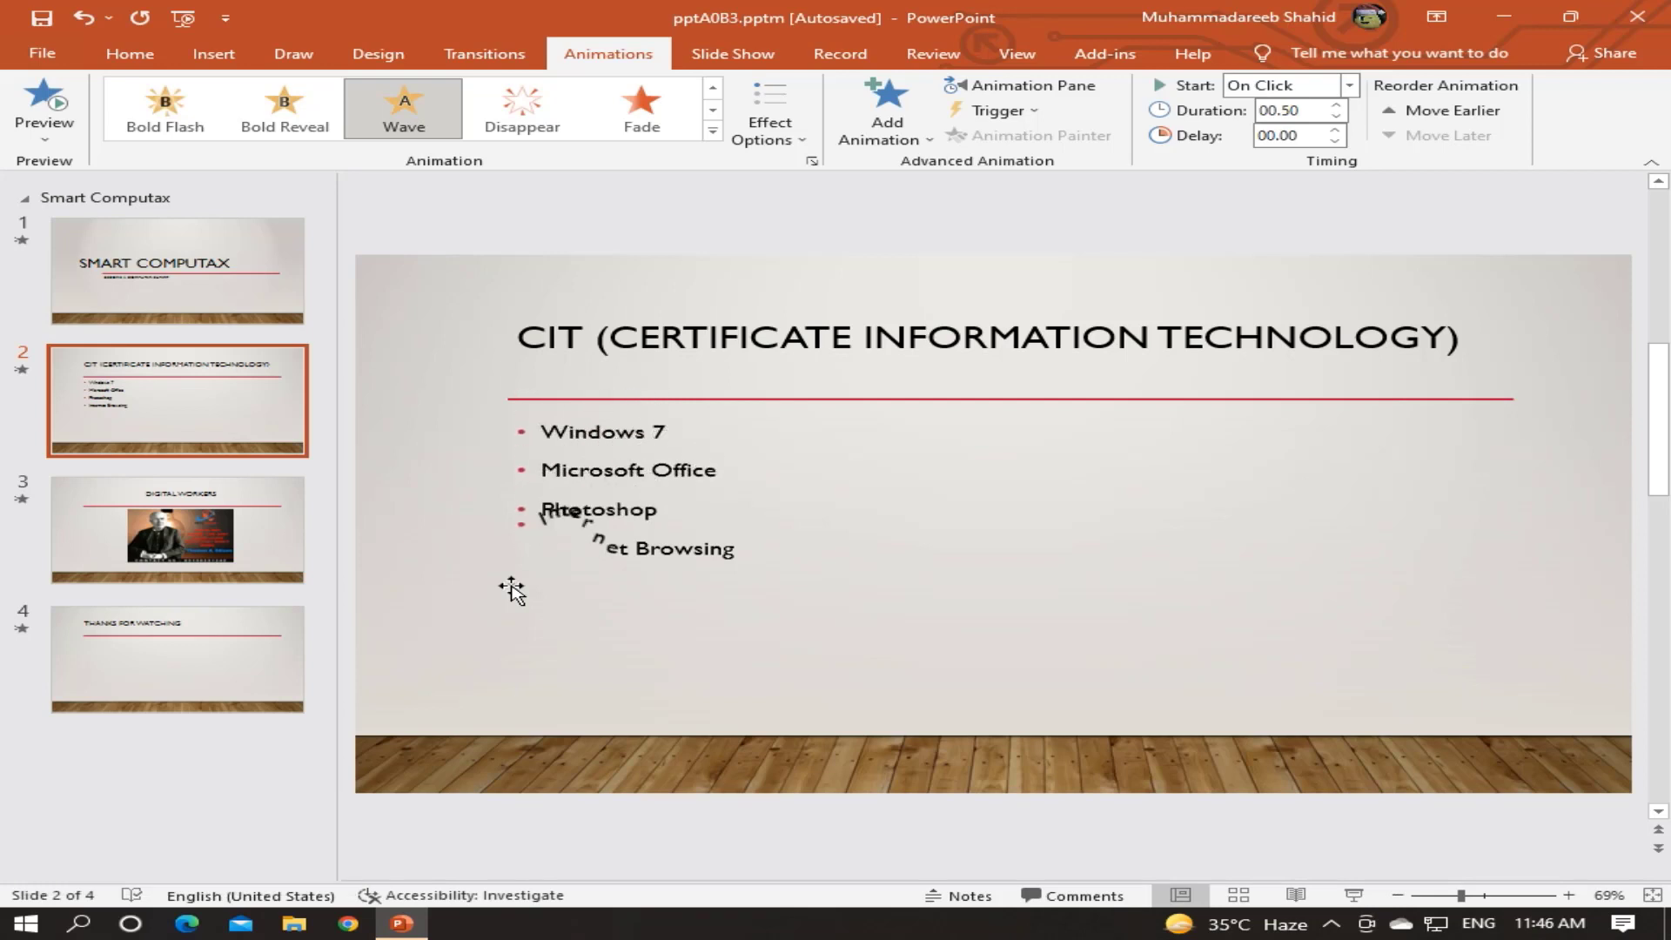
- Animate the DIGITAL WORKERS slide: Wheel on the title, Grow & Turn on the Edison picture
left_click(246, 518)
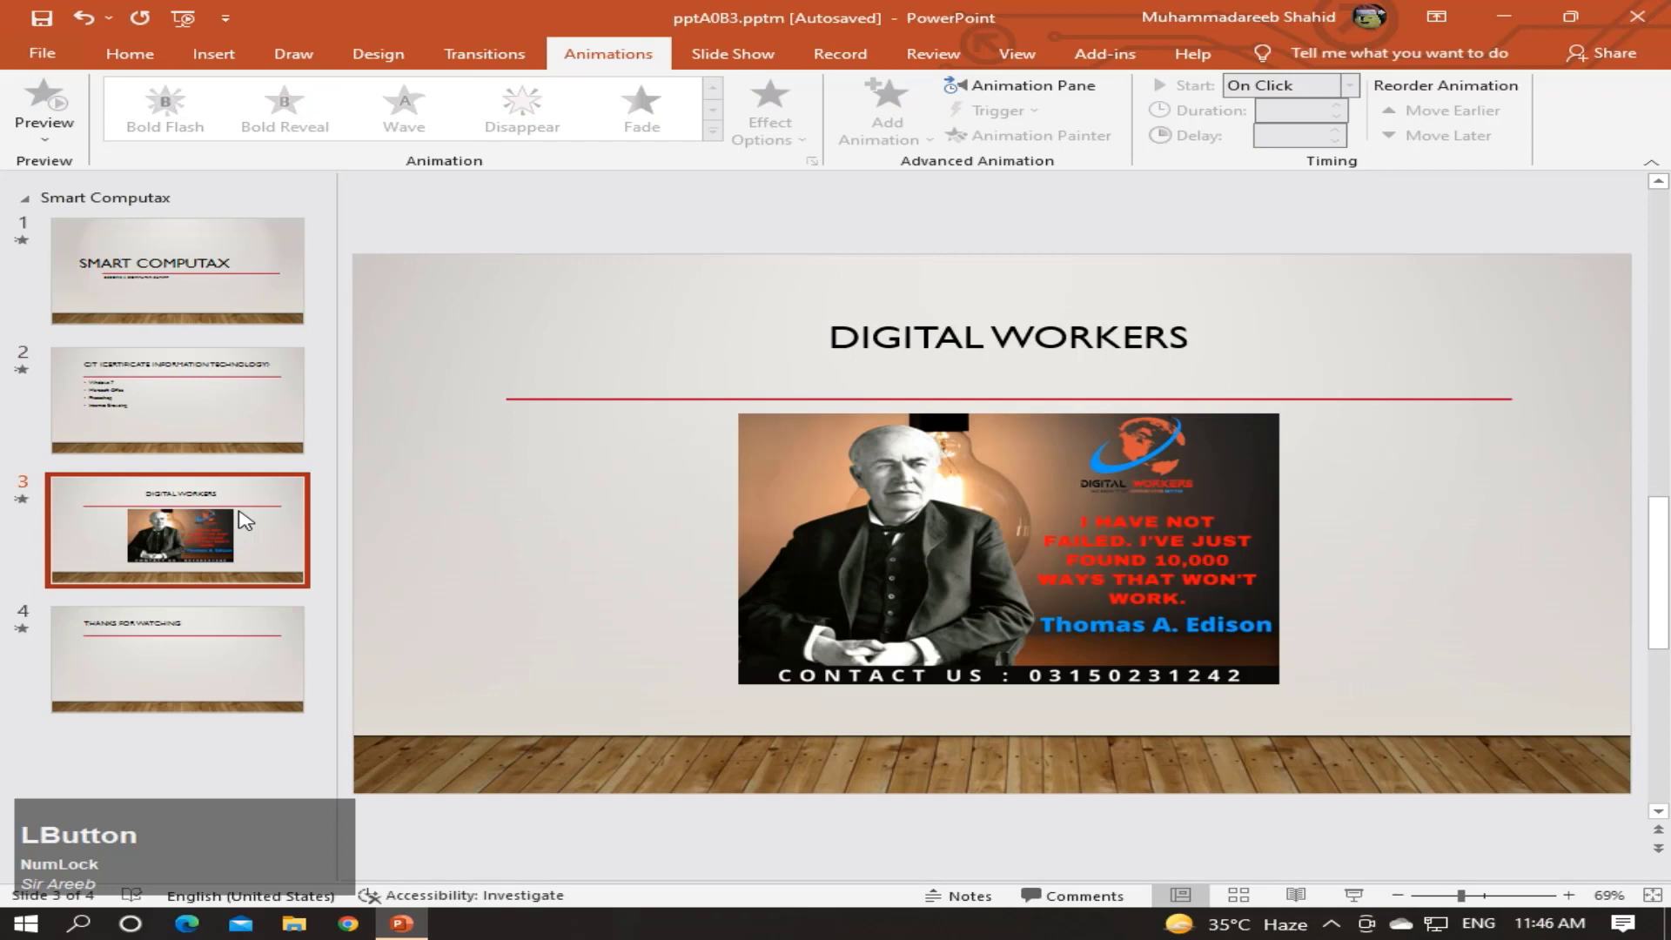
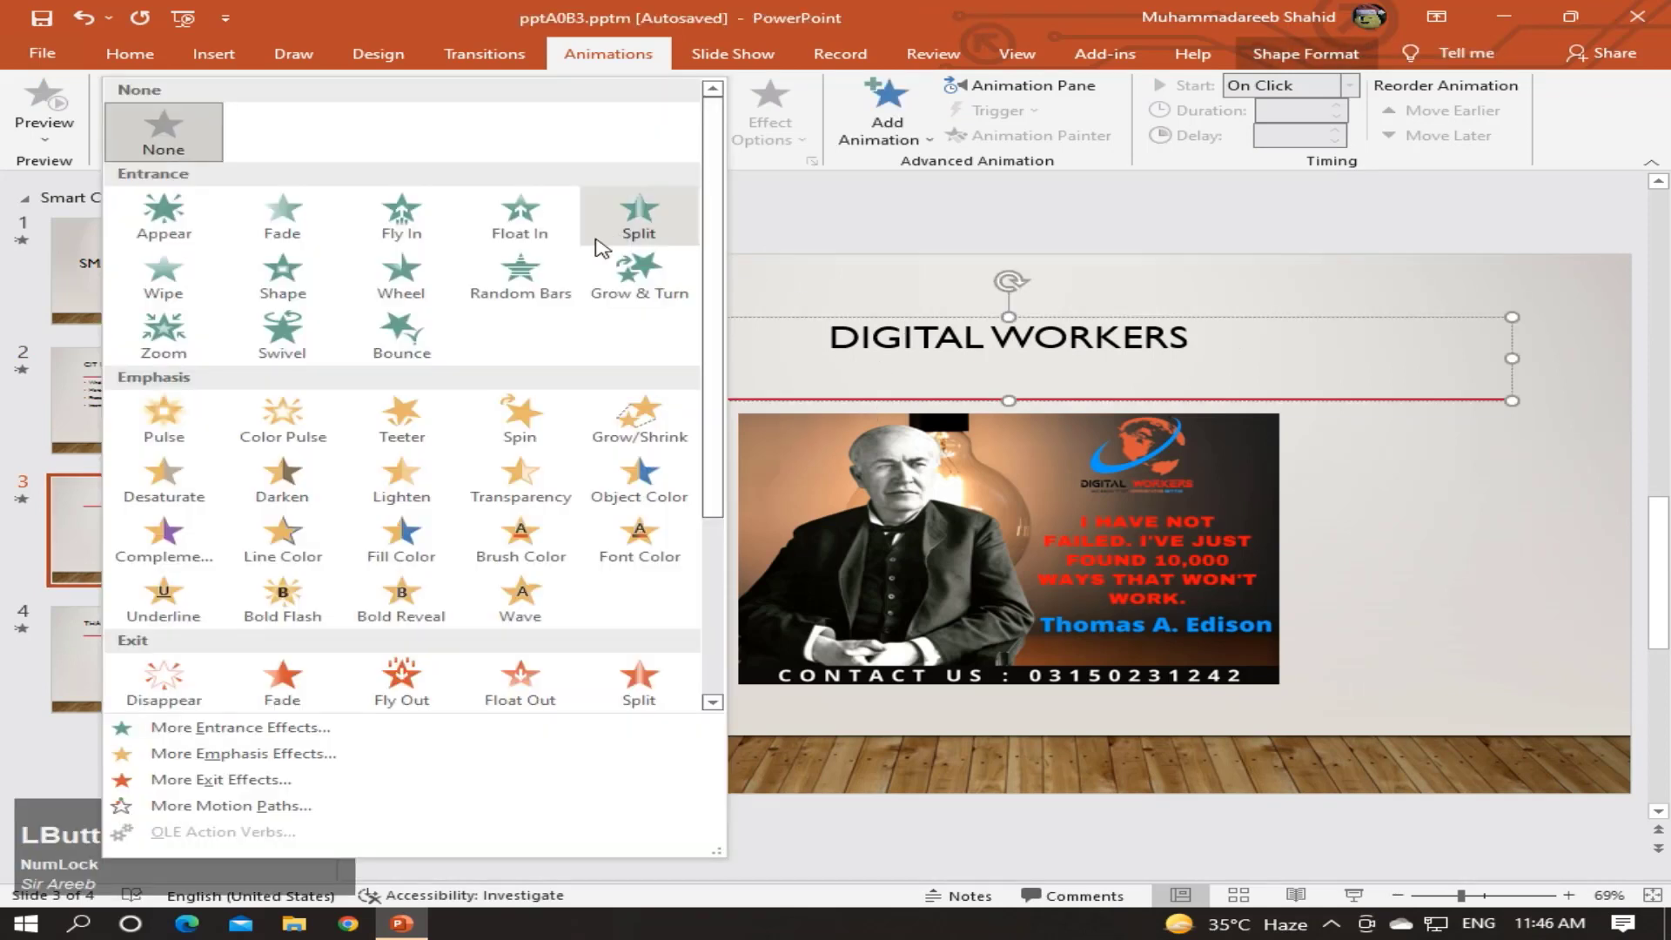
left_click(404, 291)
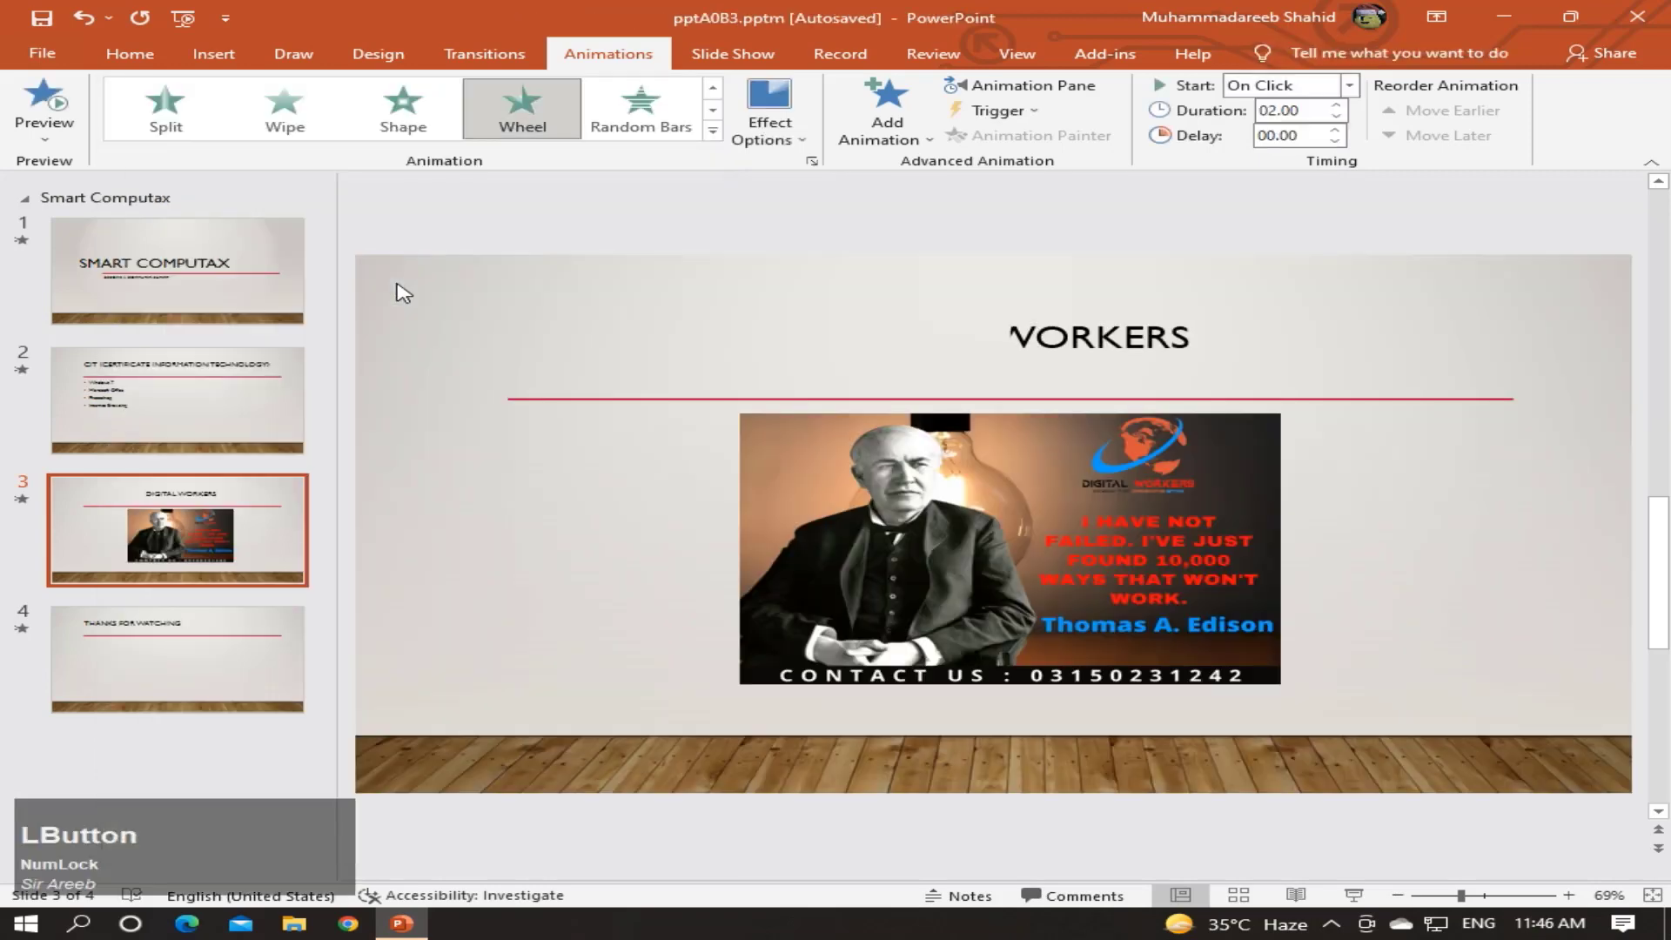
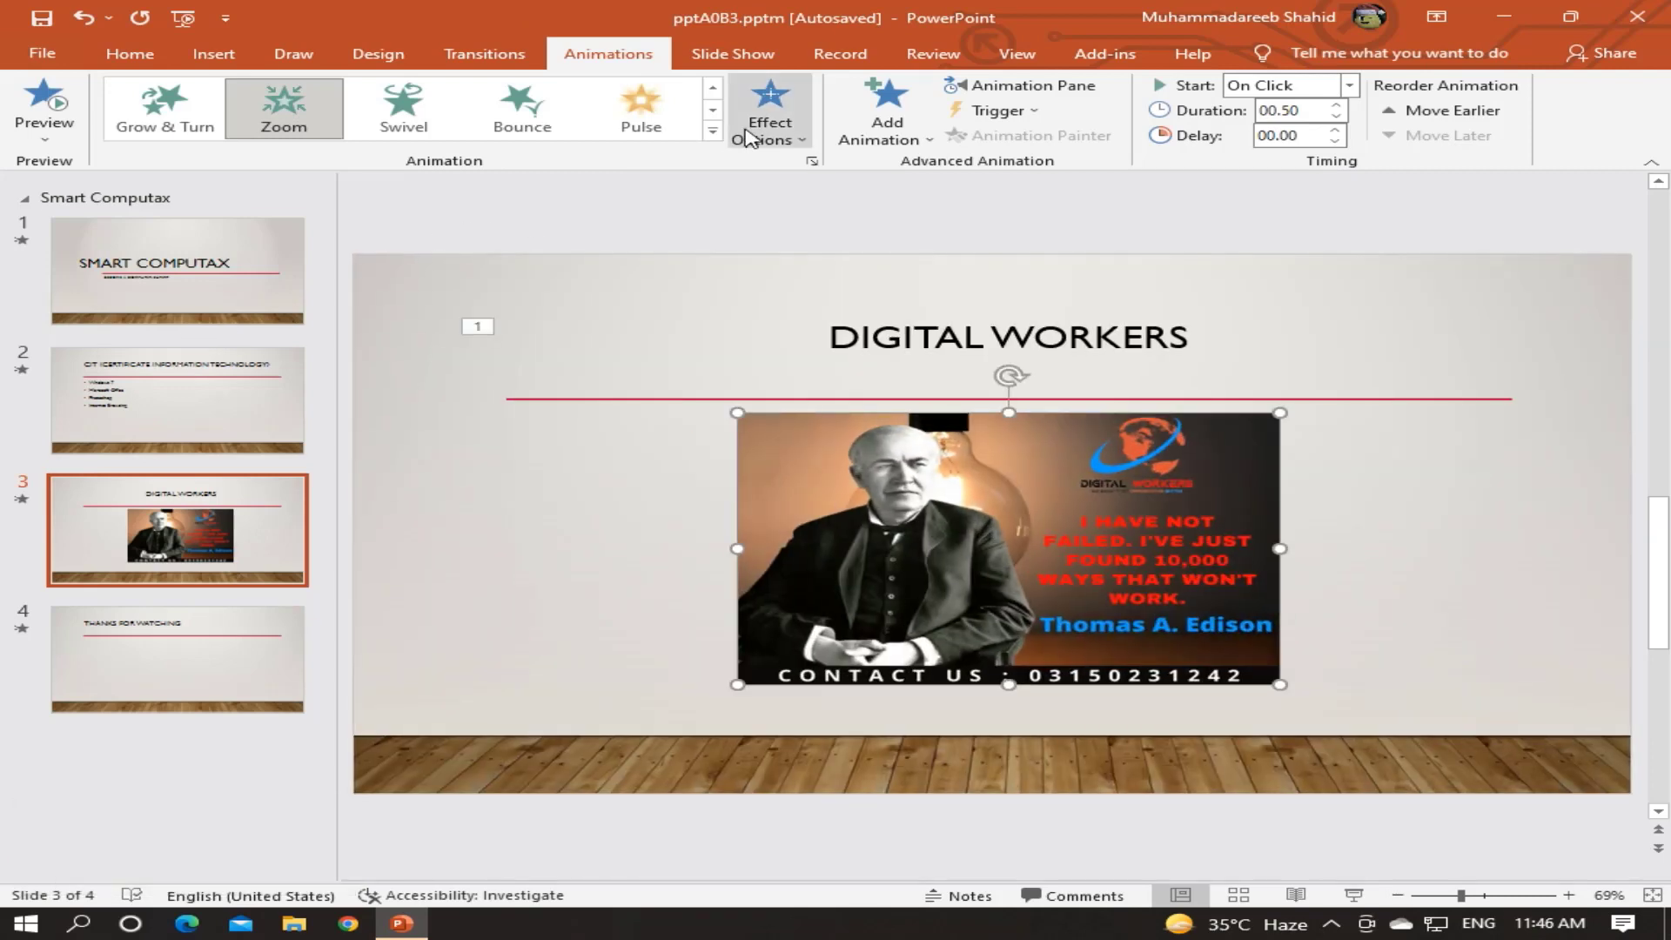
left_click(727, 136)
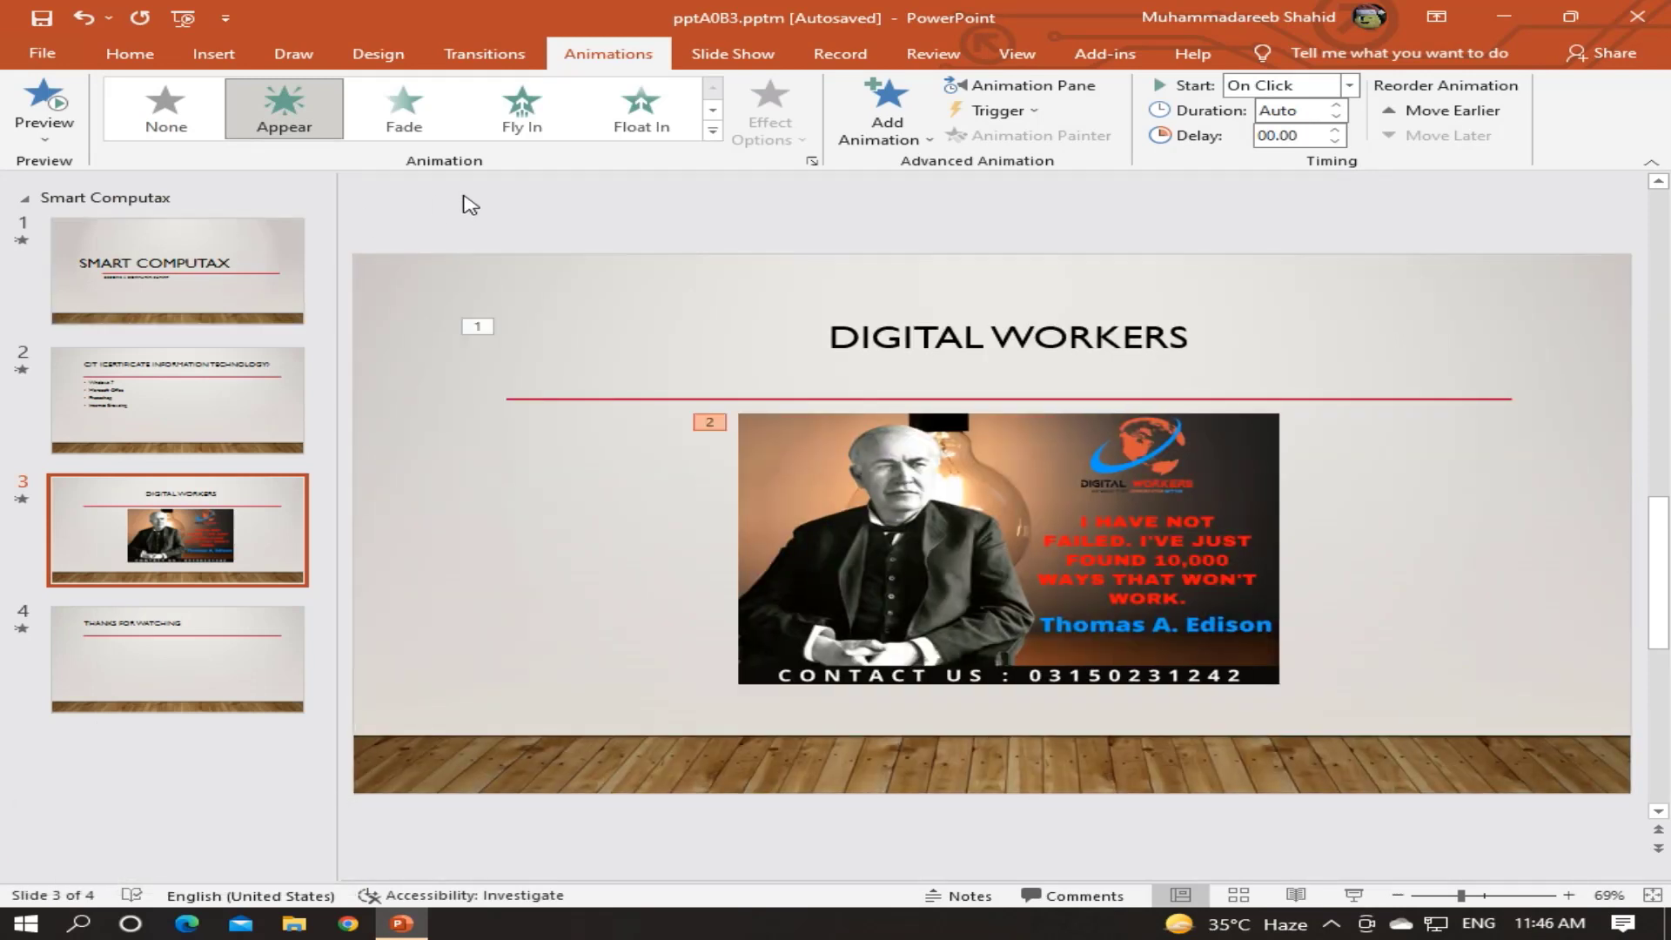
left_click(723, 136)
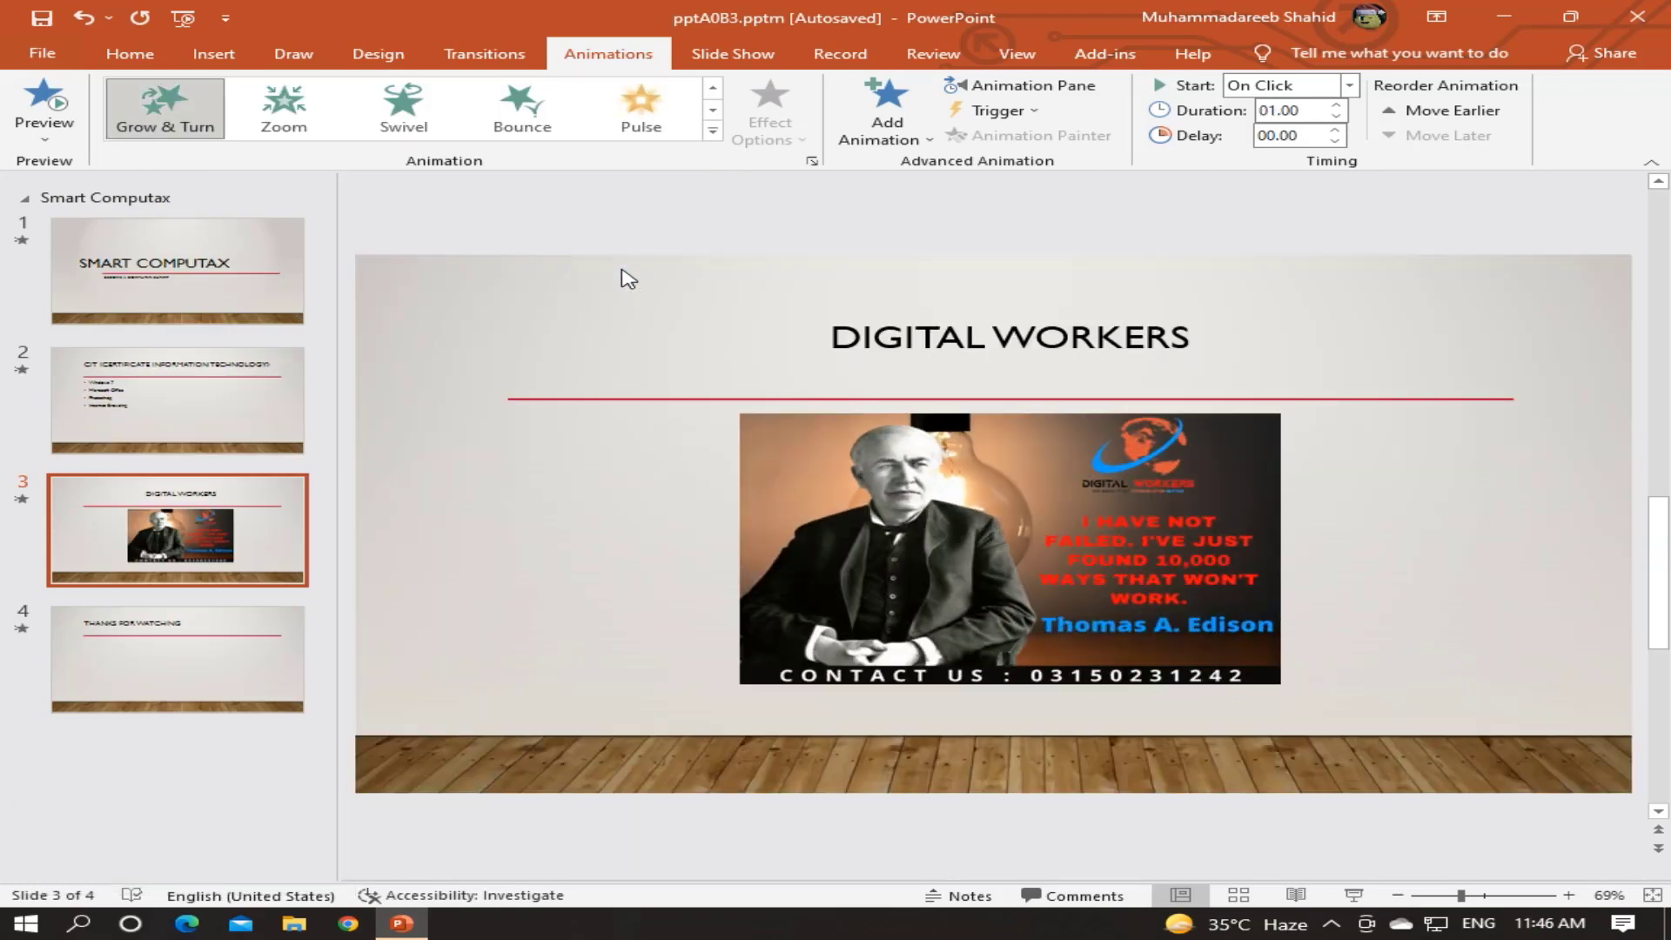
- Try Bold Flash and Fade on the THANKS FOR WATCHING title, settling on Object Color emphasis
left_click(199, 641)
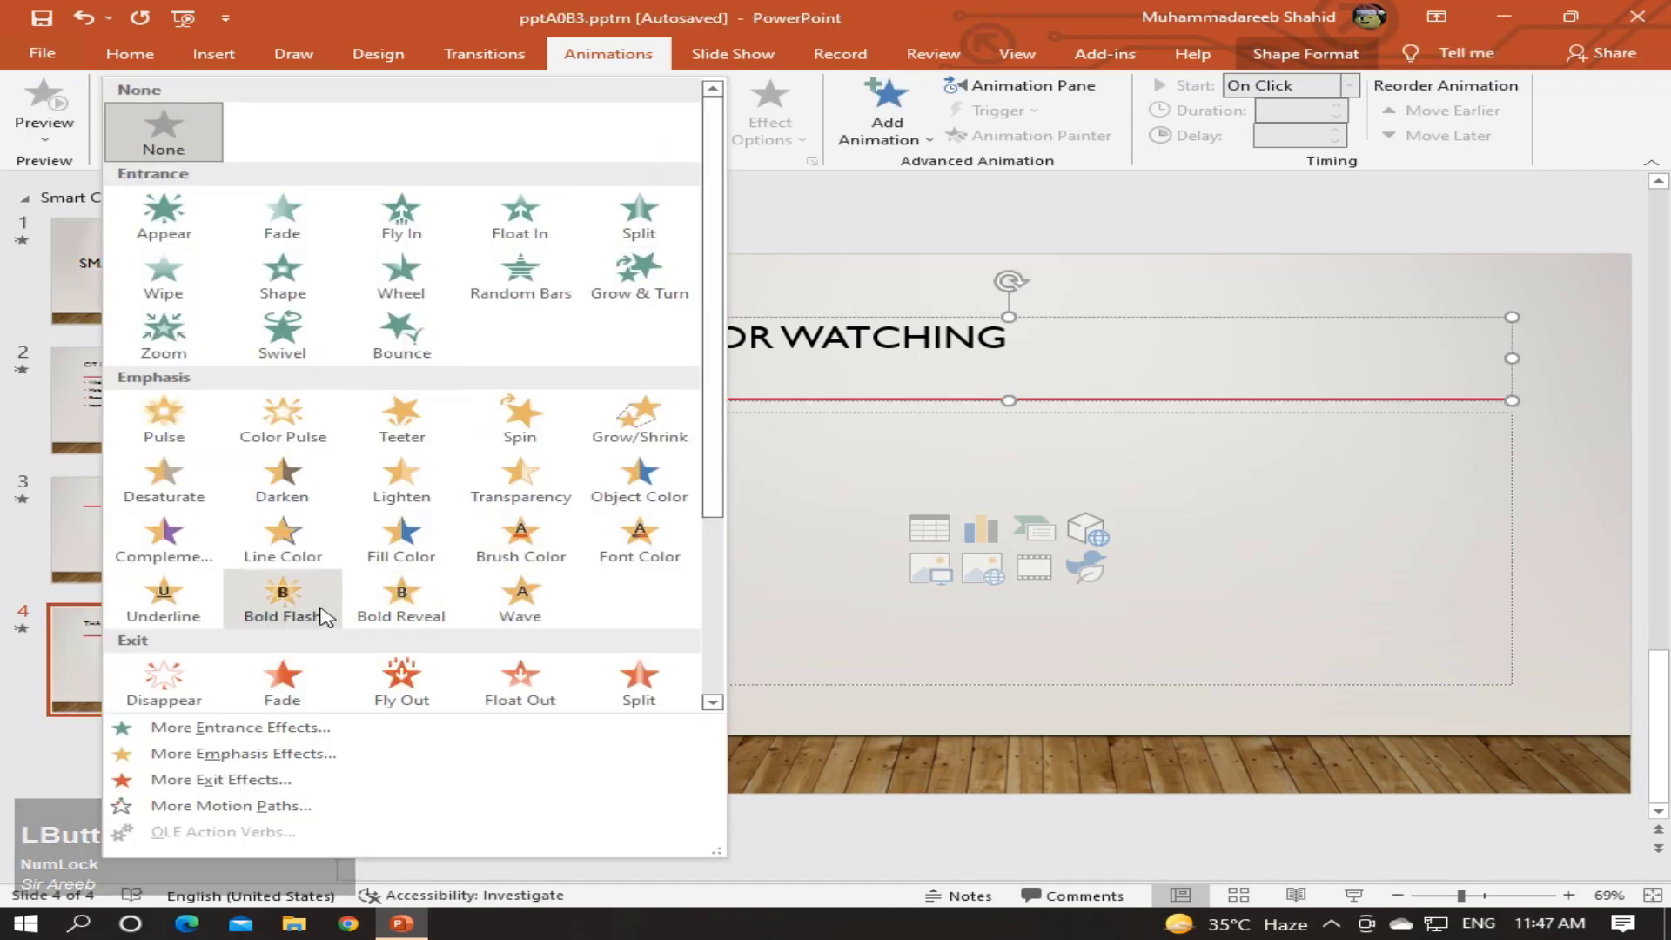
left_click(327, 614)
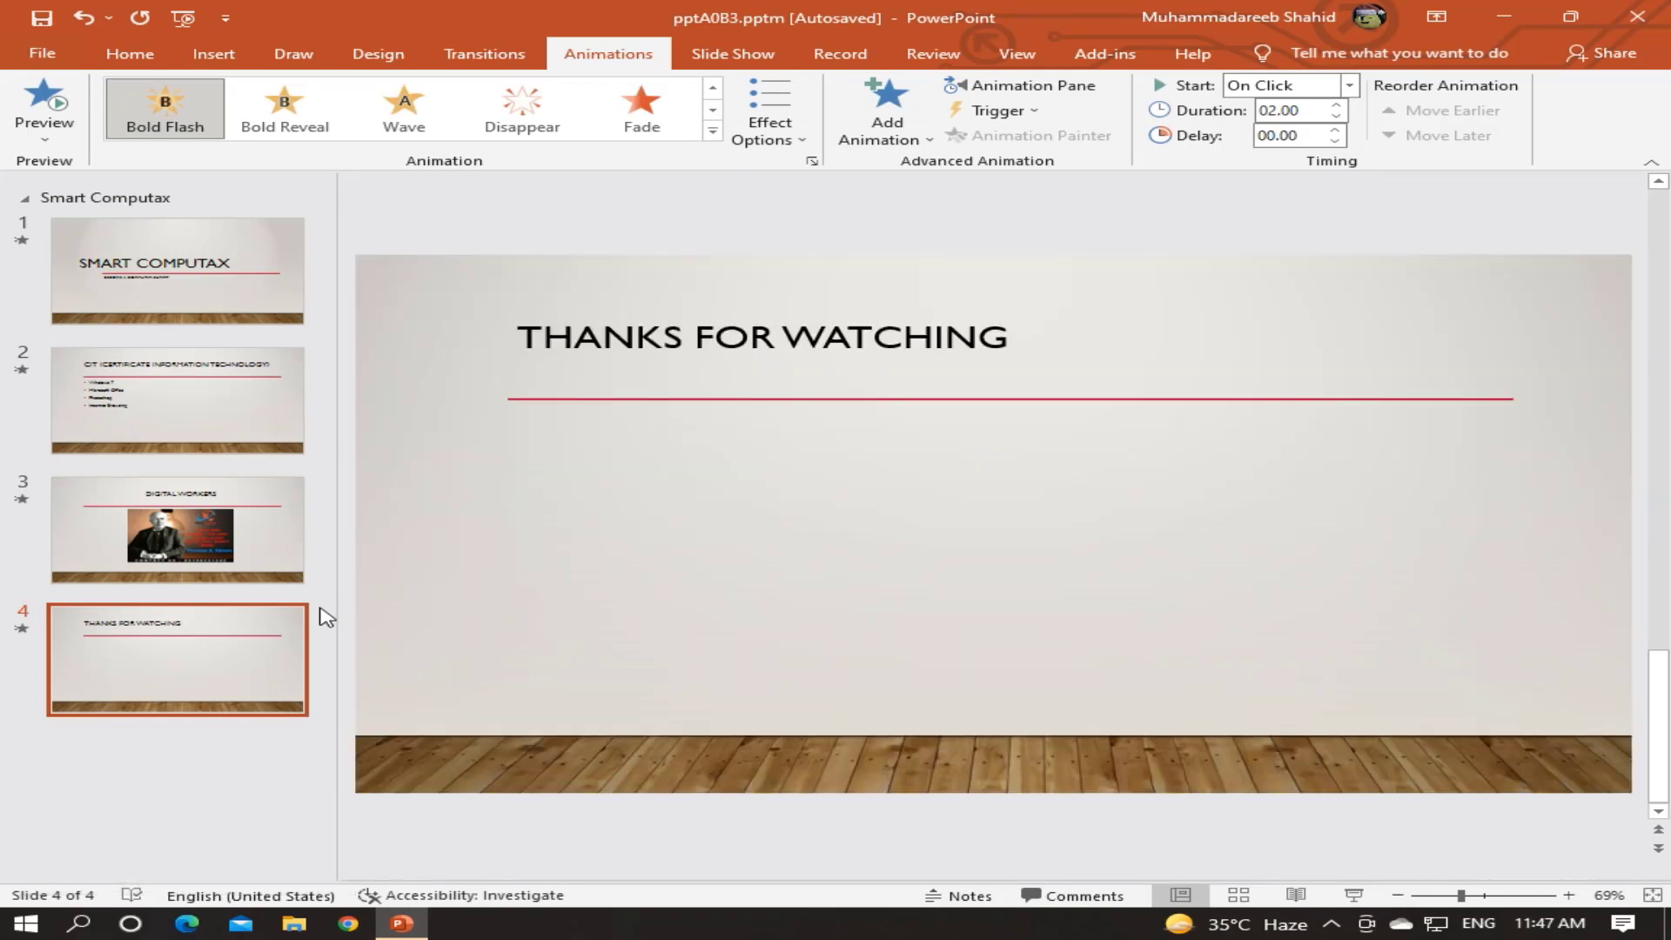
left_click(654, 135)
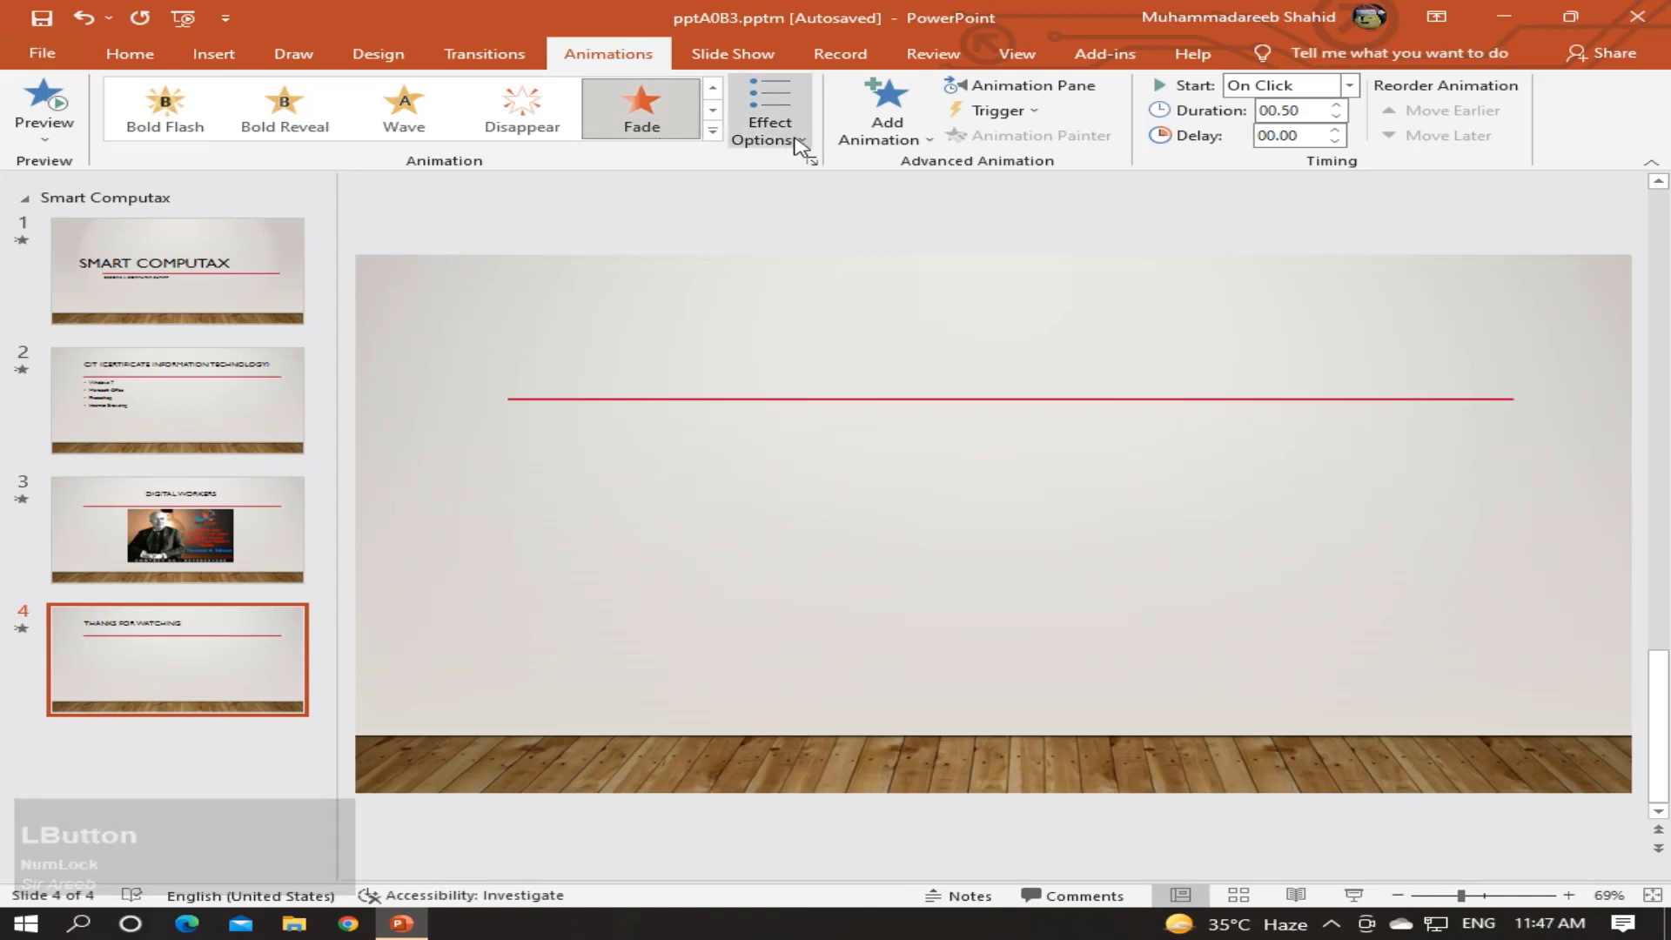
left_click(720, 139)
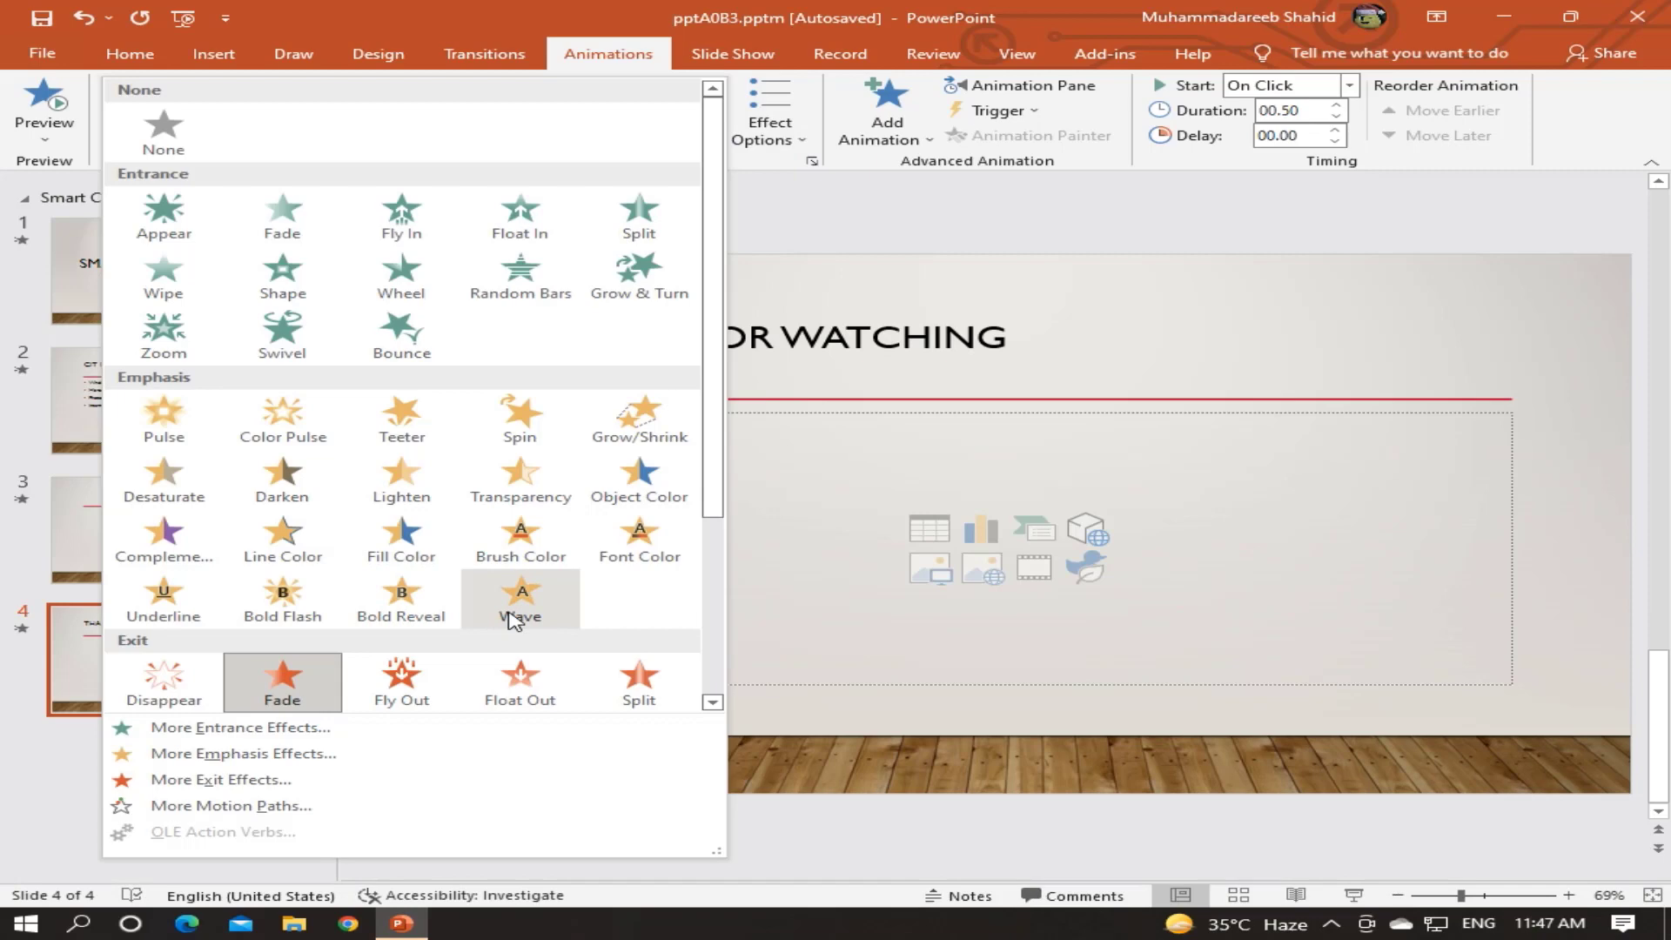
left_click(650, 494)
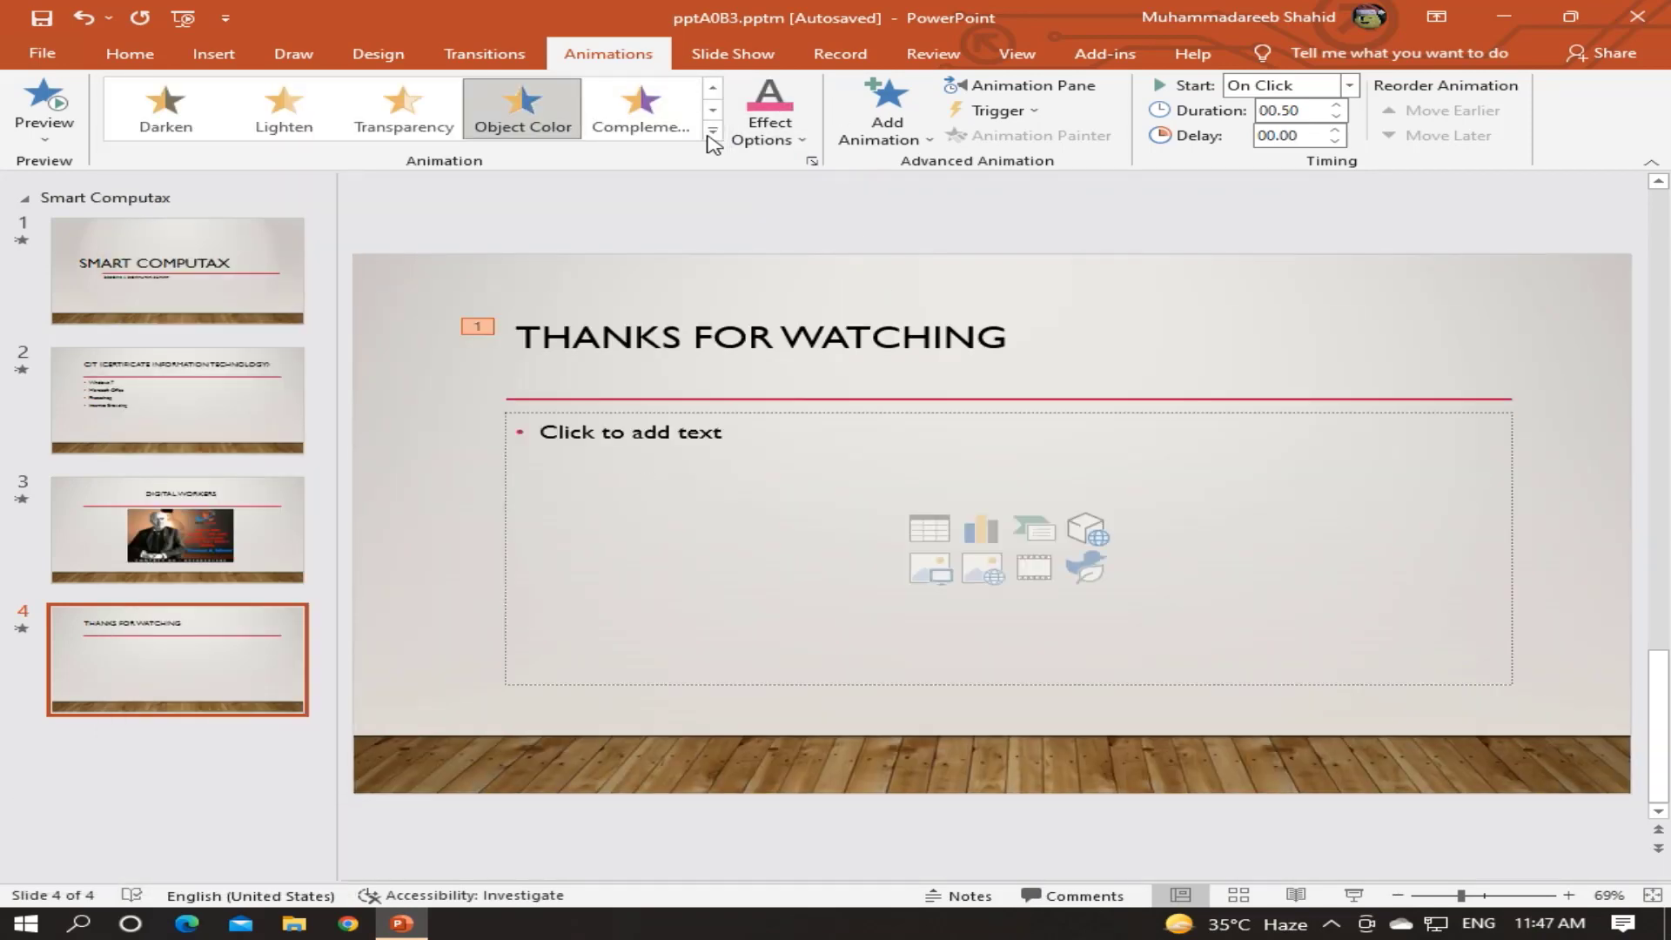
left_click(715, 142)
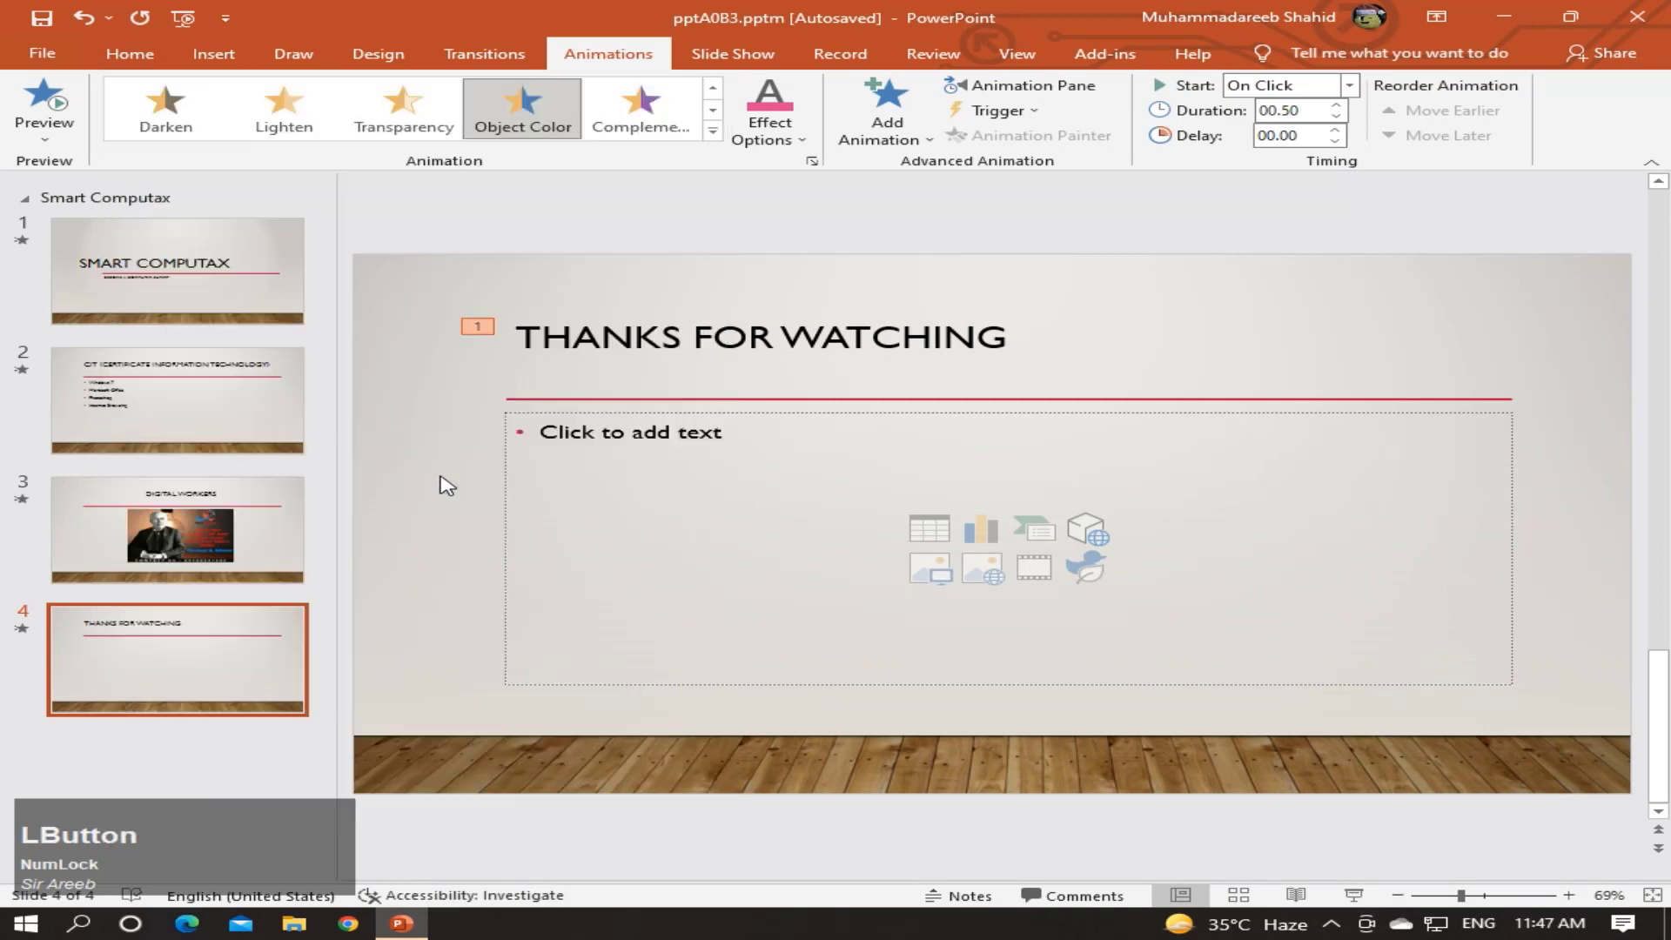